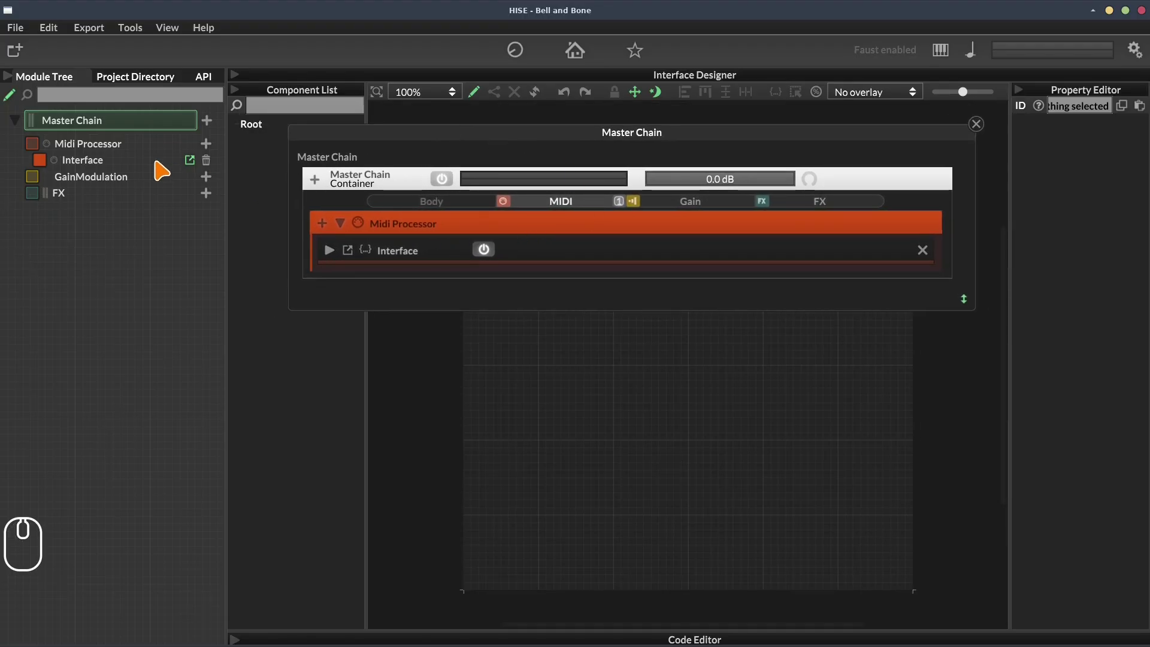
Step: Show and hide the gain modulation and effects chains in the Master Chain overview
{"action": "left_click", "coordinate": [21, 101]}
{"action": "left_click", "coordinate": [20, 102]}
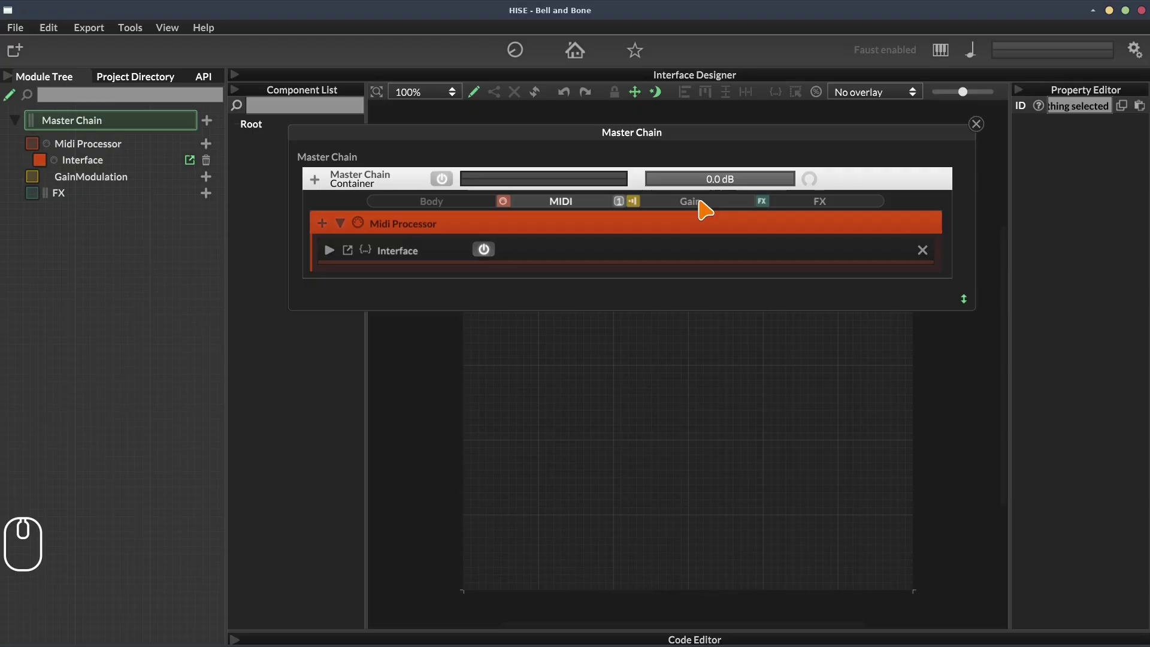
{"action": "left_click", "coordinate": [709, 205]}
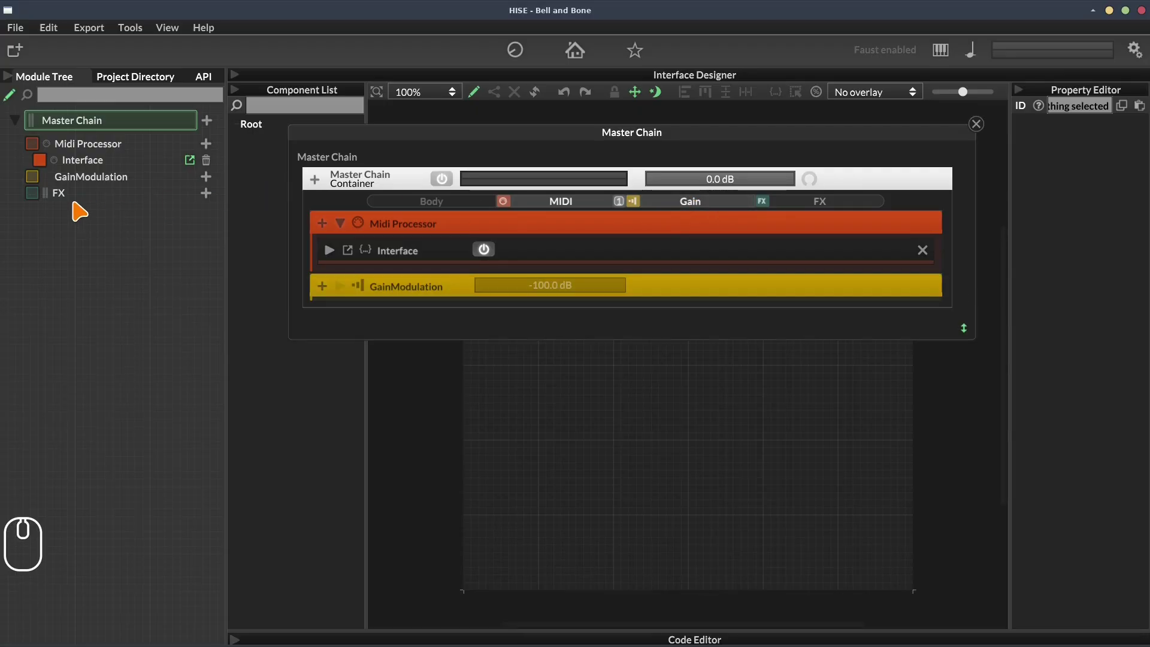
{"action": "left_click", "coordinate": [827, 209]}
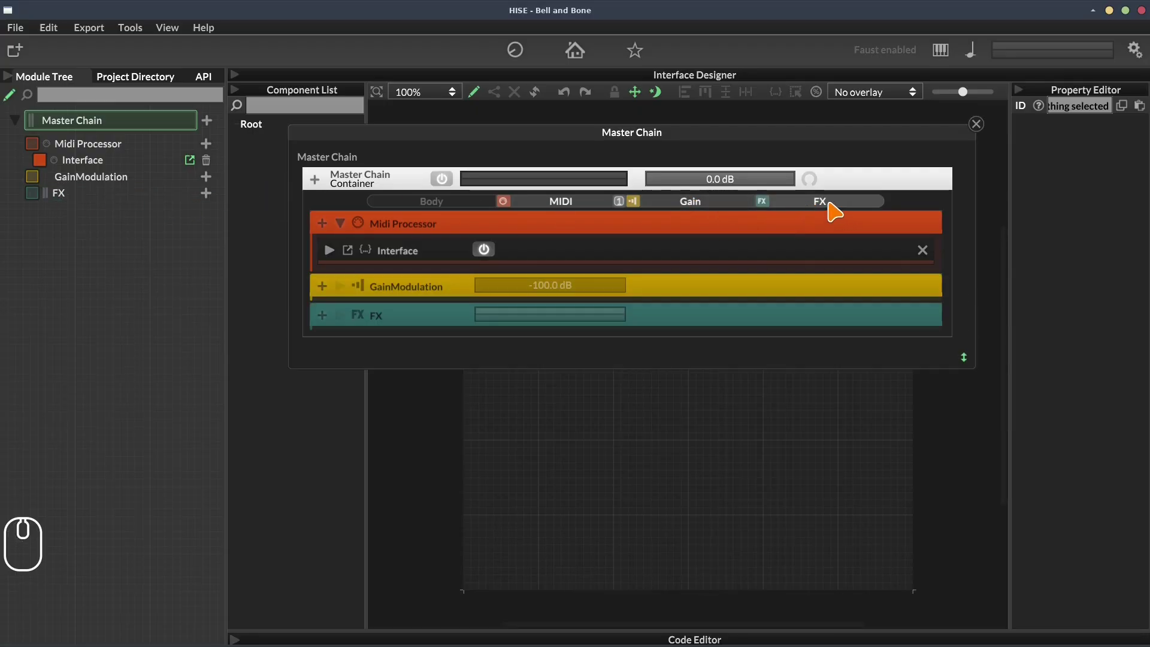
{"action": "left_click", "coordinate": [839, 207]}
{"action": "left_click", "coordinate": [733, 203]}
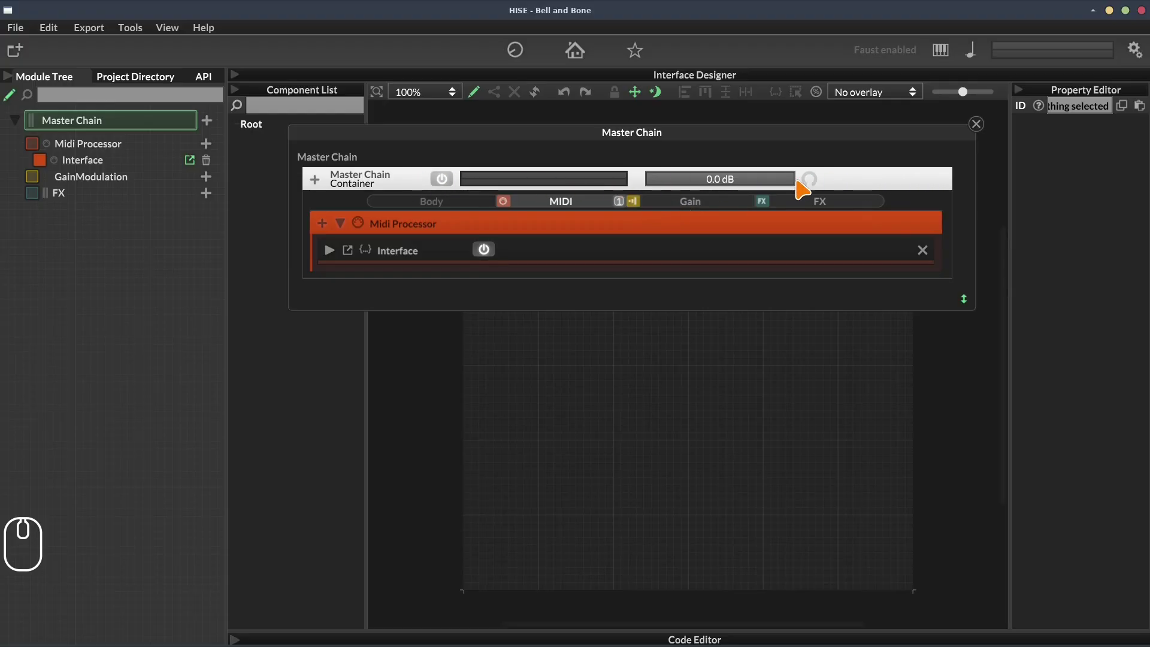
Step: Adjust and reset the synth's sliders, then bypass the synth and re-enable it
{"action": "left_click_drag", "start_coordinate": [781, 187], "coordinate": [817, 190]}
{"action": "left_click_drag", "start_coordinate": [823, 189], "coordinate": [823, 185]}
{"action": "double_click", "coordinate": [822, 181]}
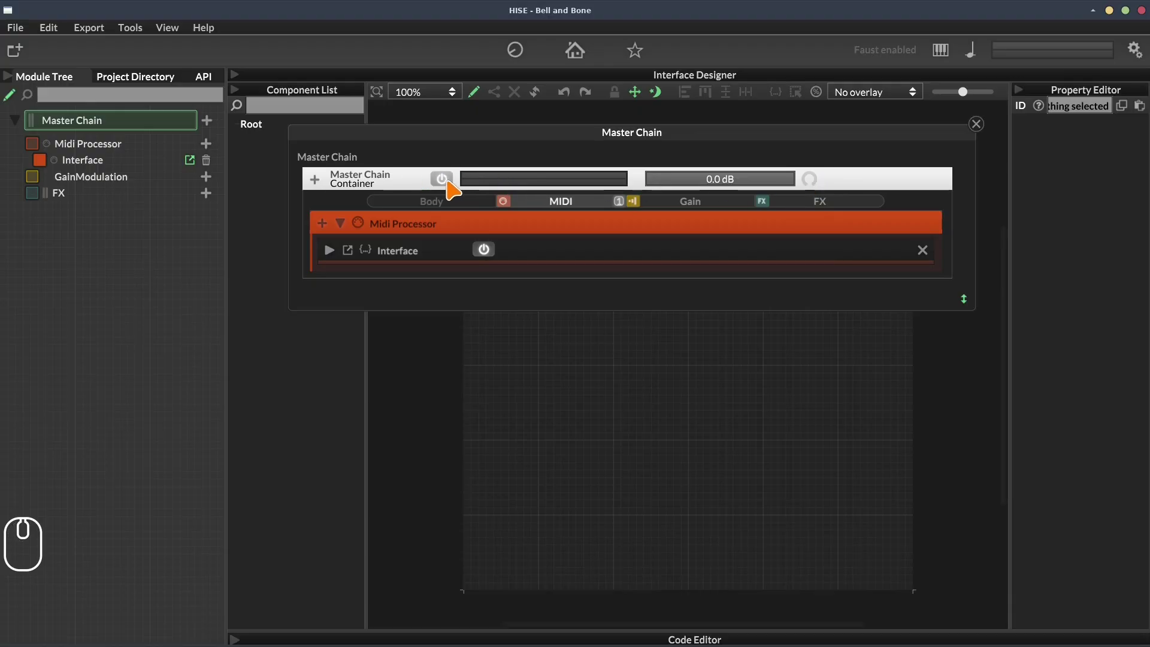
{"action": "left_click", "coordinate": [453, 186]}
{"action": "left_click", "coordinate": [454, 186]}
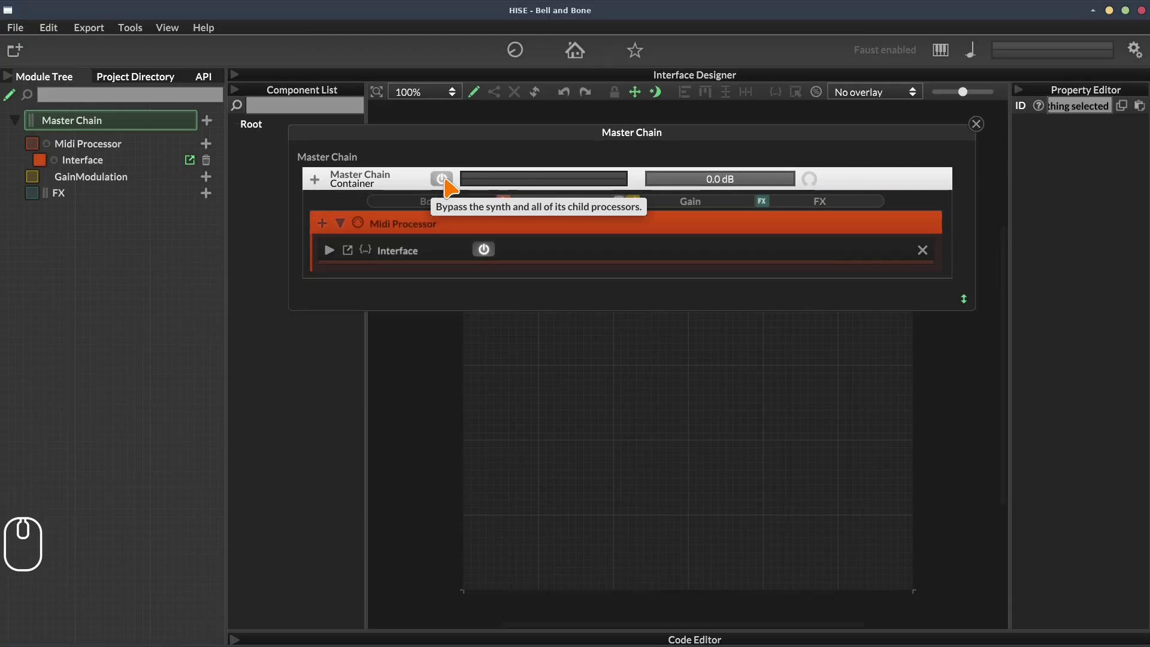
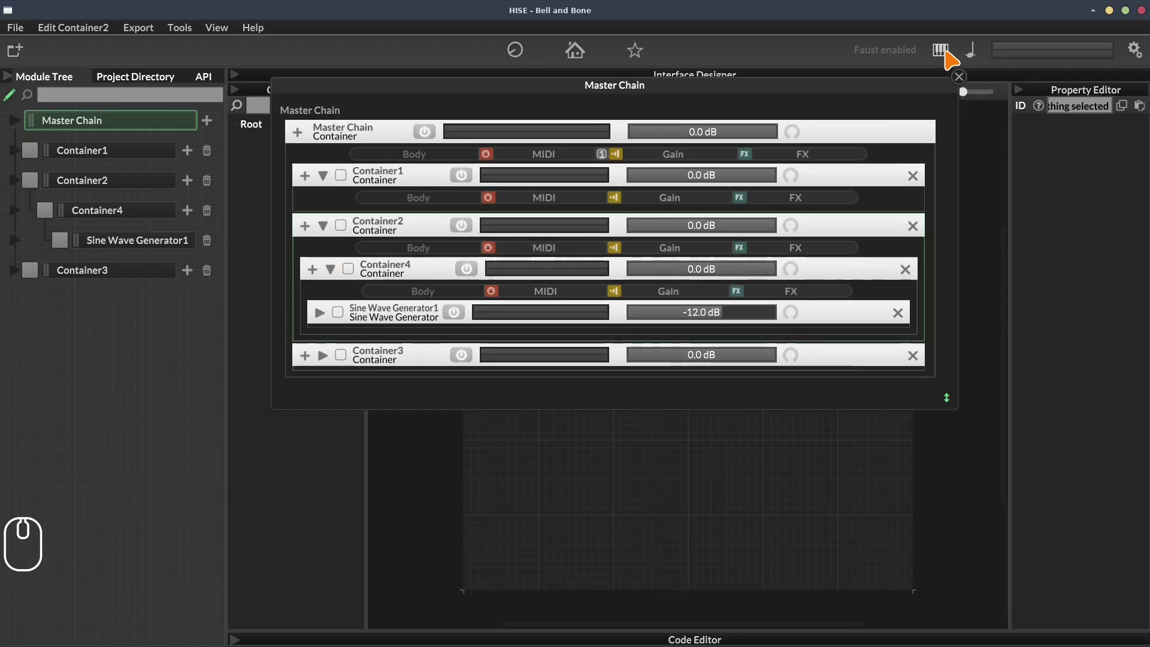
Step: Bring up the on-screen HISE Controller keyboard and play three test notes
{"action": "left_click", "coordinate": [956, 55]}
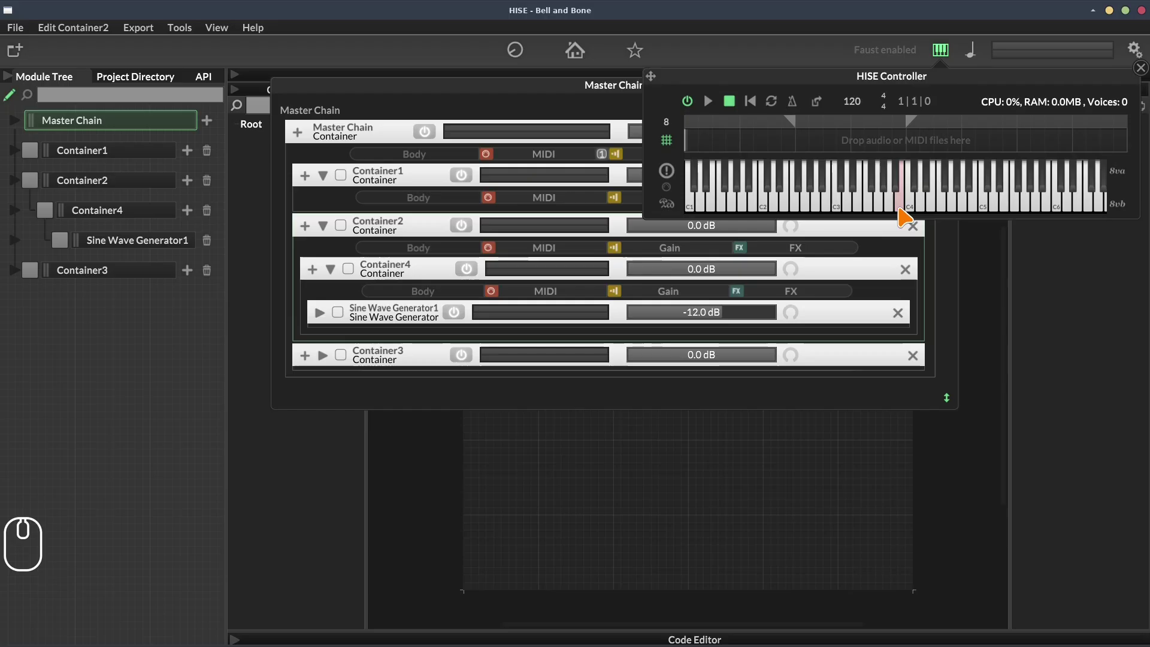
{"action": "left_click", "coordinate": [918, 209]}
{"action": "left_click", "coordinate": [918, 209]}
{"action": "left_click", "coordinate": [920, 209]}
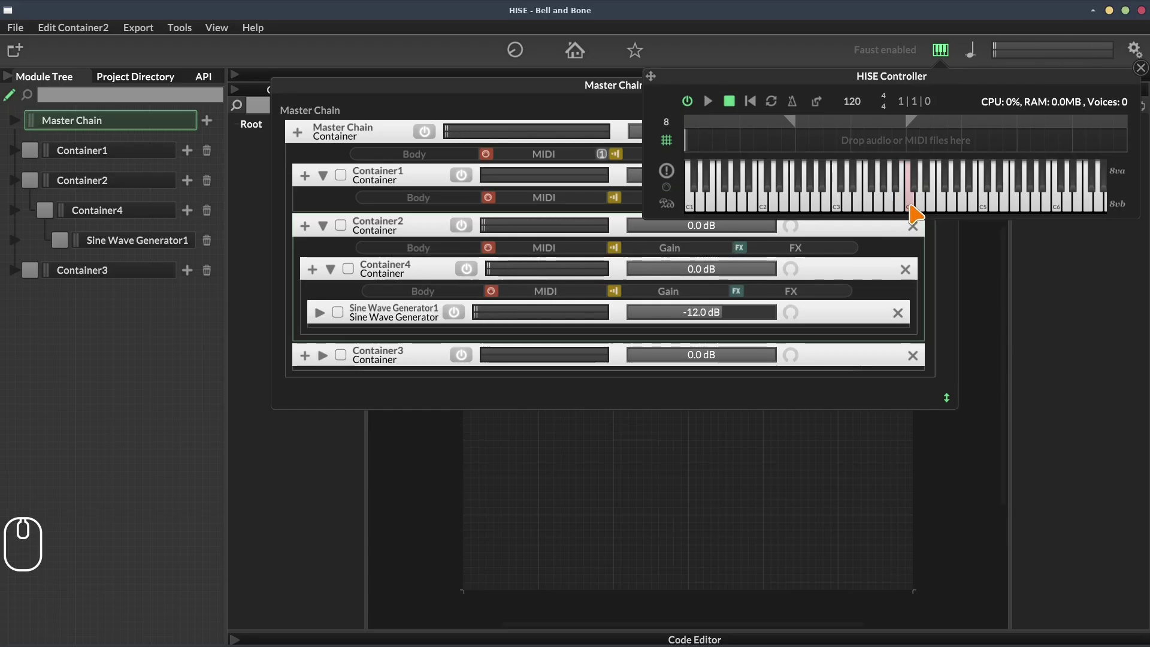
Step: Dismiss the controller, expand Sine Wave Generator1's body and return to the whole Master Chain hierarchy
{"action": "left_click_drag", "start_coordinate": [945, 53], "coordinate": [841, 272]}
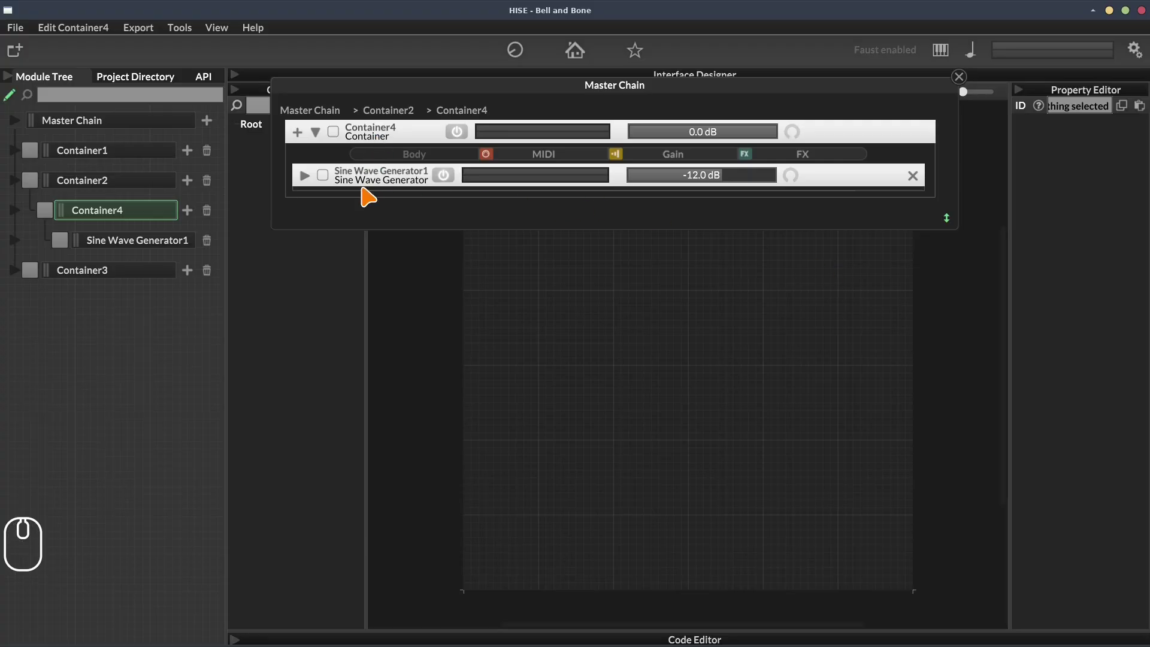
{"action": "left_click_drag", "start_coordinate": [319, 183], "coordinate": [185, 190]}
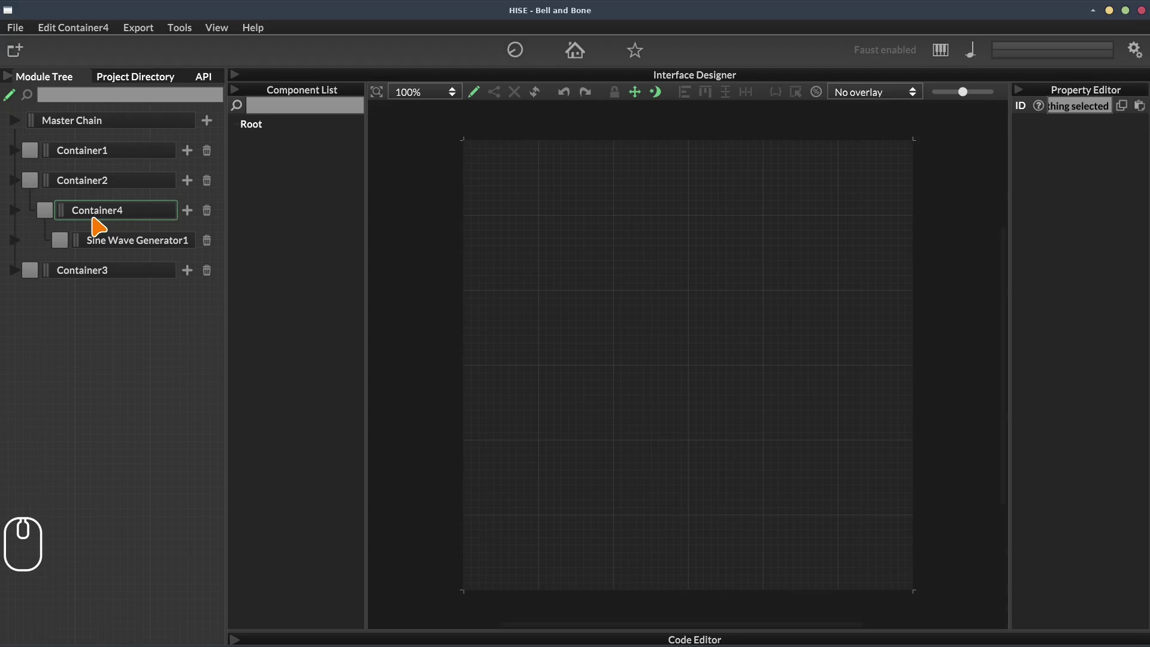
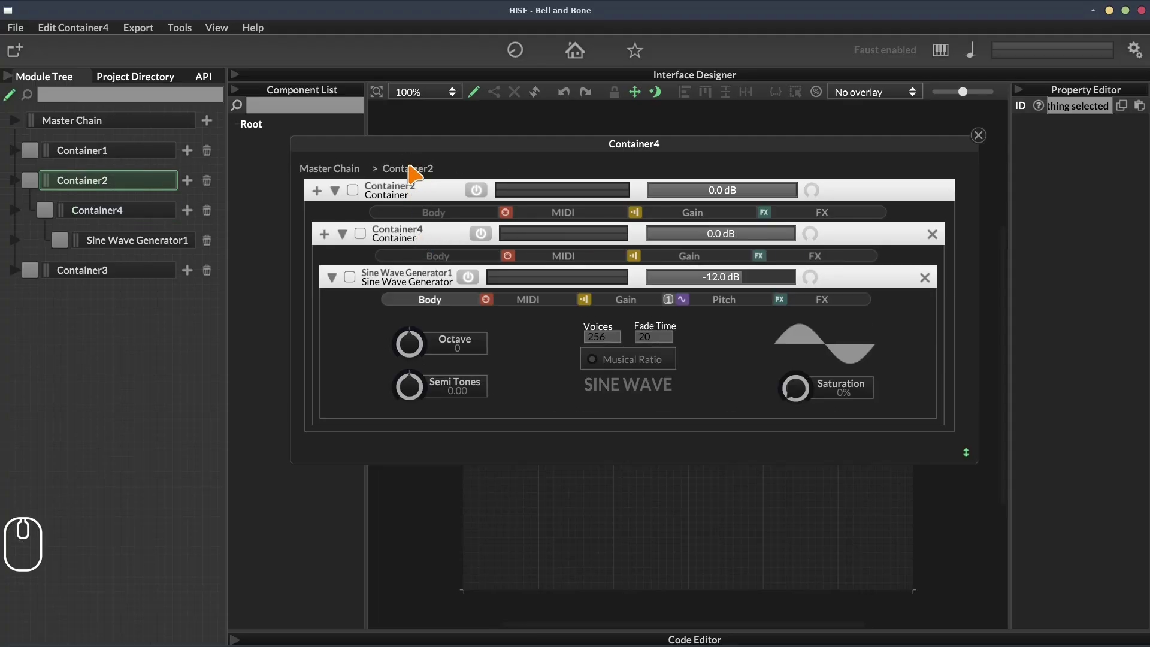
{"action": "left_click", "coordinate": [337, 178]}
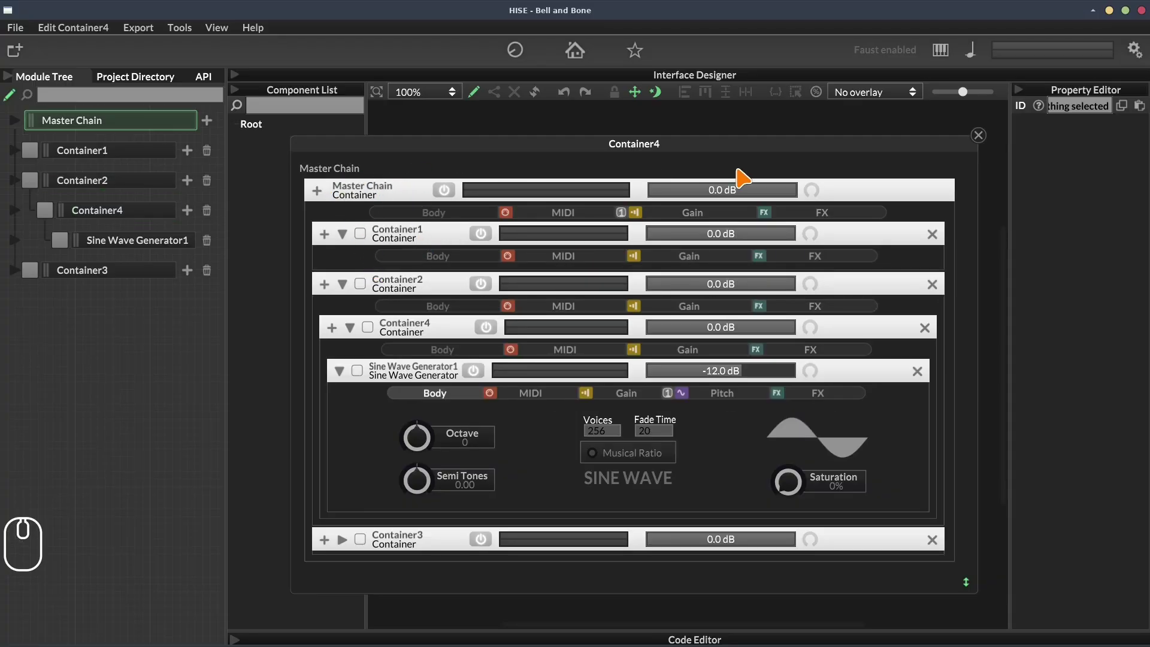
Step: Close the popup and remove Container2 with its nested containers from the Master Chain
{"action": "left_click", "coordinate": [994, 138]}
{"action": "left_click_drag", "start_coordinate": [217, 277], "coordinate": [561, 374]}
{"action": "left_click", "coordinate": [552, 391]}
{"action": "double_click", "coordinate": [216, 188]}
Step: Expand Container1 and add a Sine Wave Generator into it from its processor list
{"action": "left_click", "coordinate": [22, 155]}
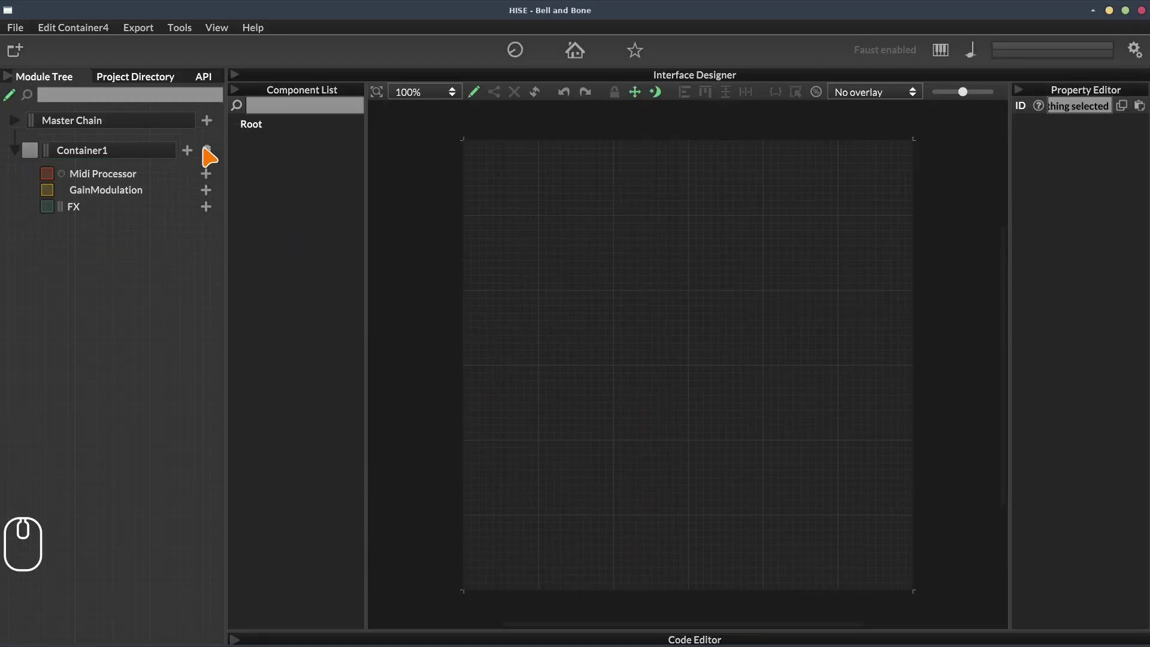
{"action": "left_click", "coordinate": [196, 152]}
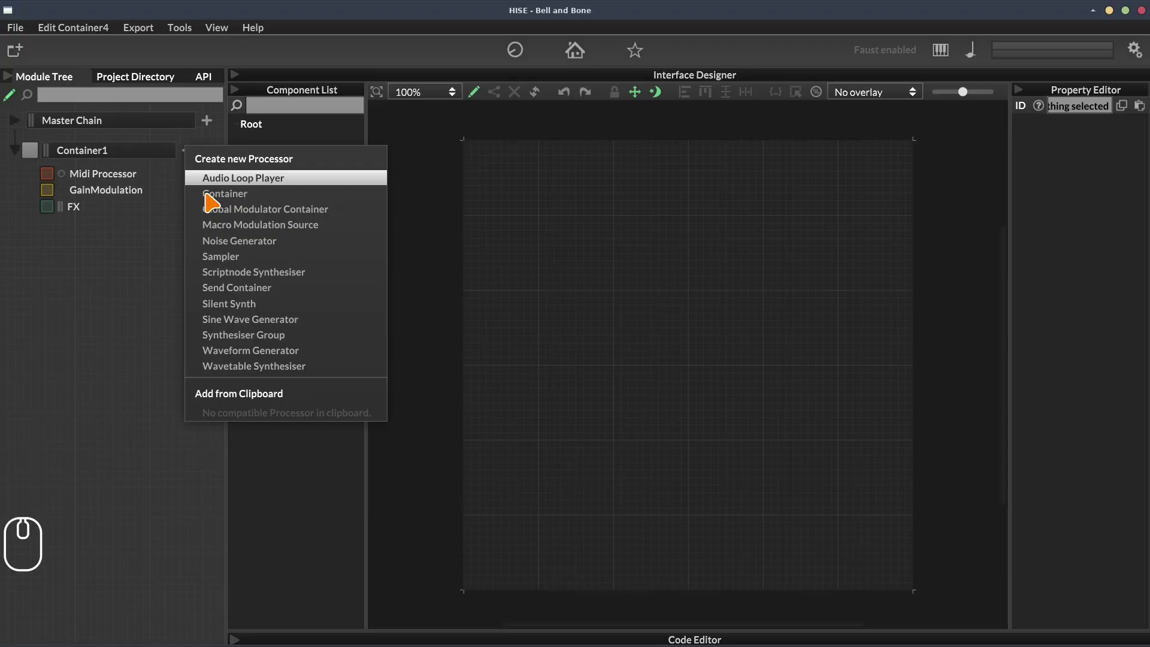
{"action": "left_click_drag", "start_coordinate": [254, 325], "coordinate": [131, 130]}
{"action": "left_click", "coordinate": [131, 130]}
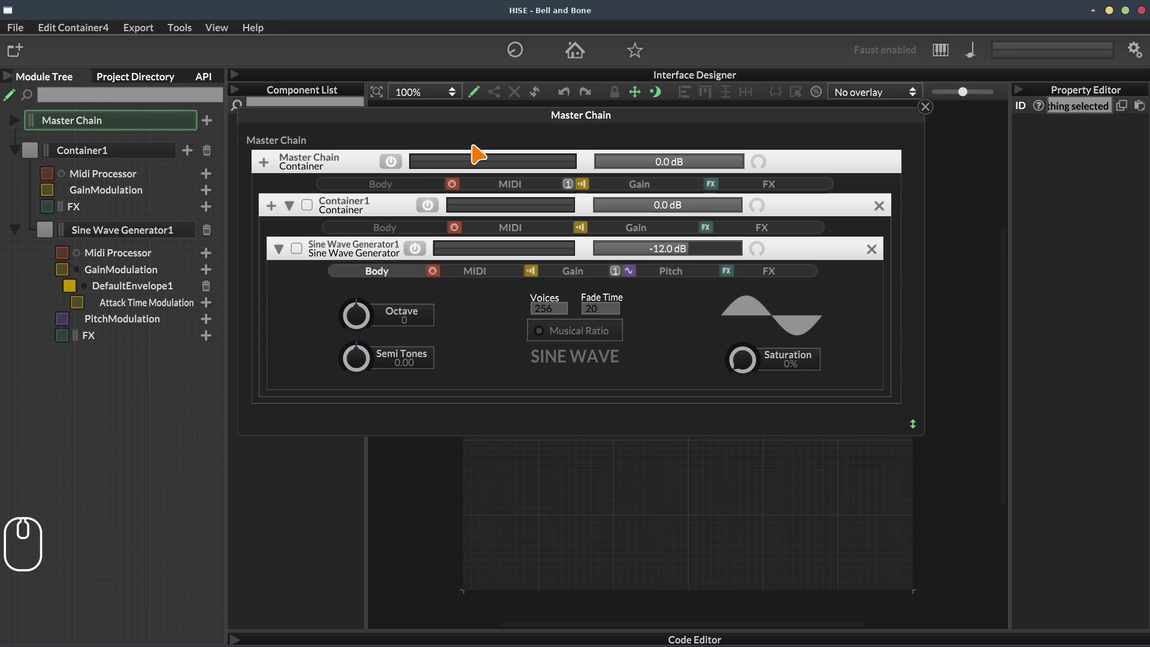
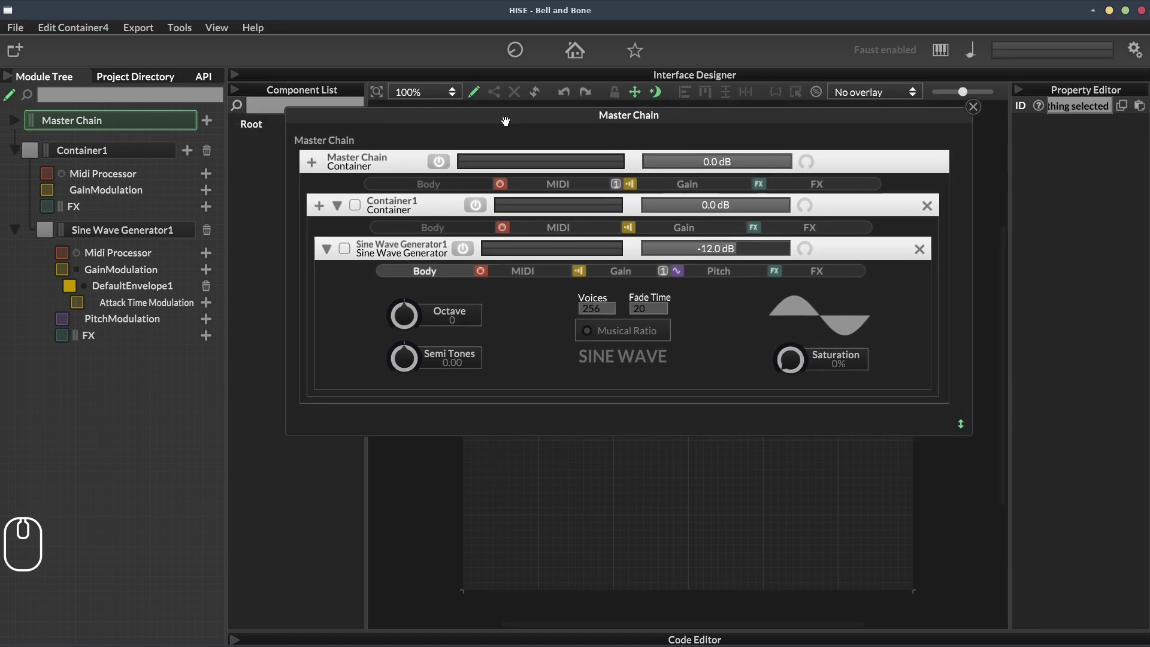
{"action": "left_click", "coordinate": [577, 184]}
{"action": "left_click", "coordinate": [684, 188]}
{"action": "left_click", "coordinate": [829, 190]}
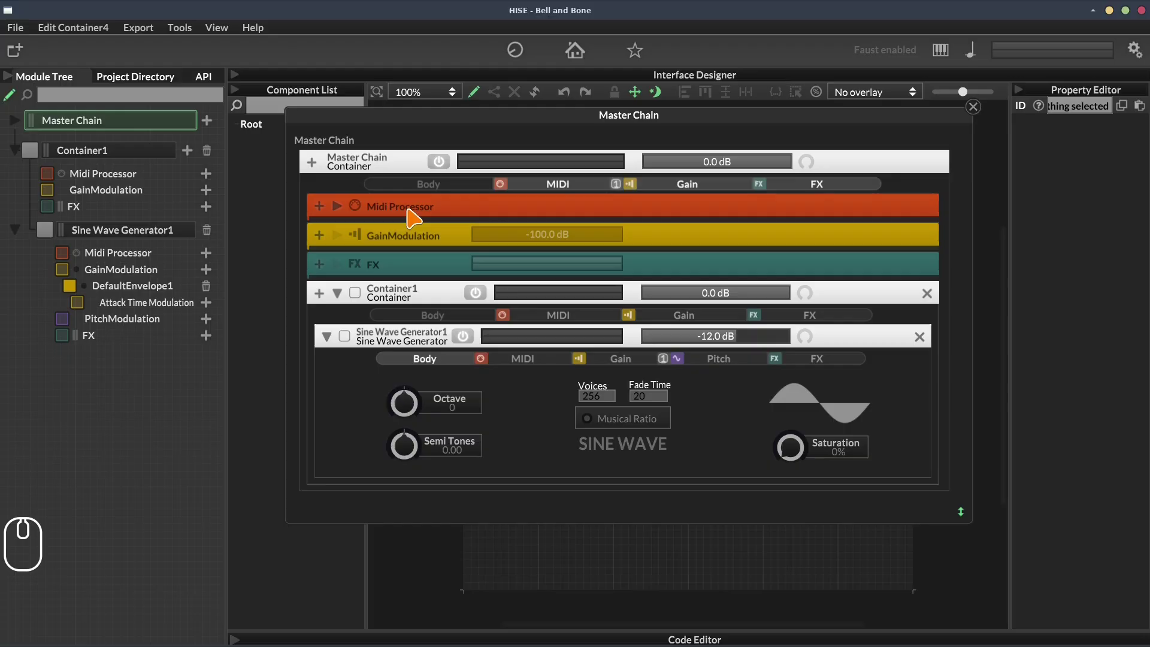
{"action": "left_click", "coordinate": [348, 210]}
{"action": "left_click_drag", "start_coordinate": [349, 211], "coordinate": [386, 217]}
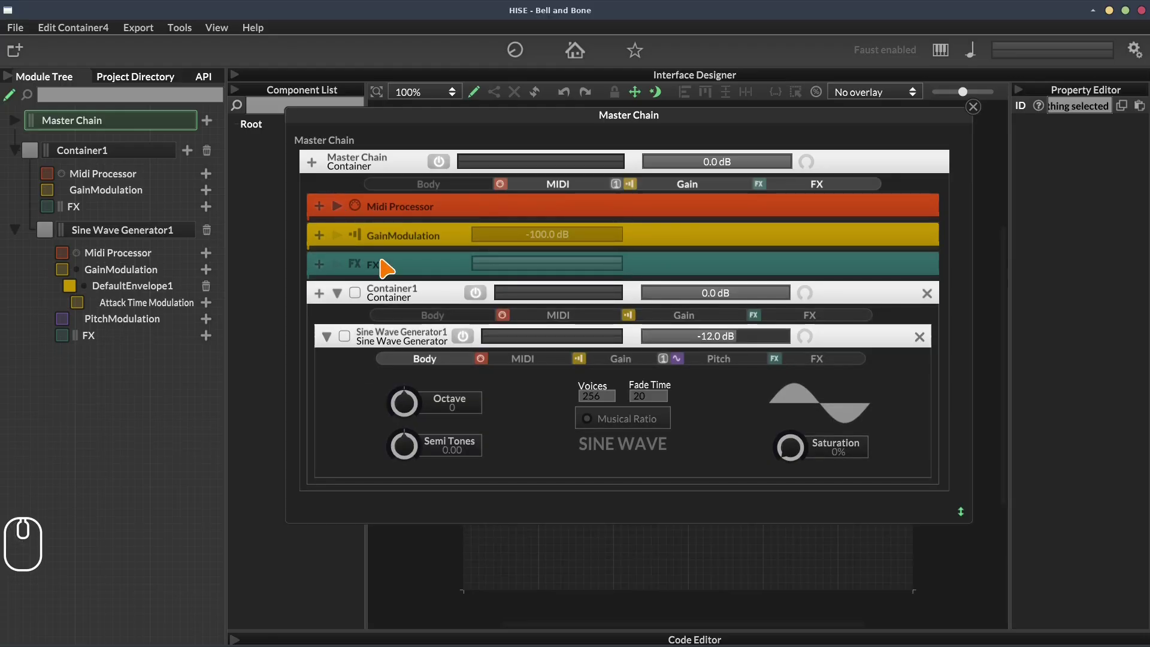
{"action": "left_click_drag", "start_coordinate": [742, 184], "coordinate": [652, 192]}
{"action": "left_click", "coordinate": [588, 191]}
{"action": "left_click", "coordinate": [433, 279]}
{"action": "left_click", "coordinate": [433, 279]}
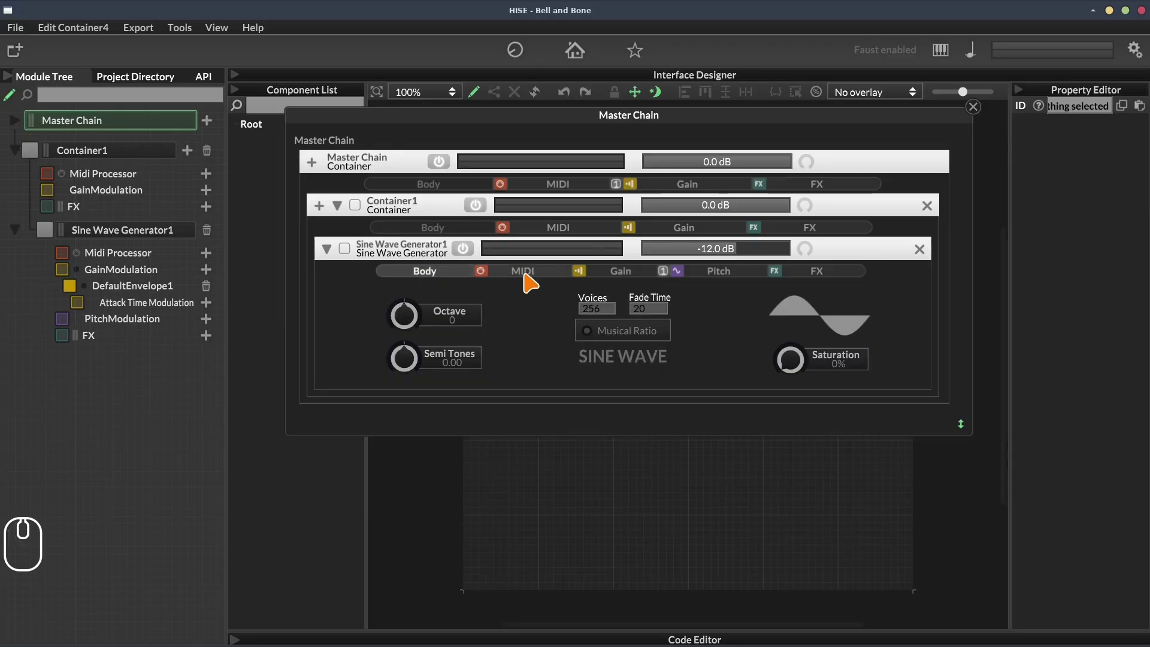
{"action": "left_click", "coordinate": [535, 275]}
{"action": "left_click", "coordinate": [535, 275]}
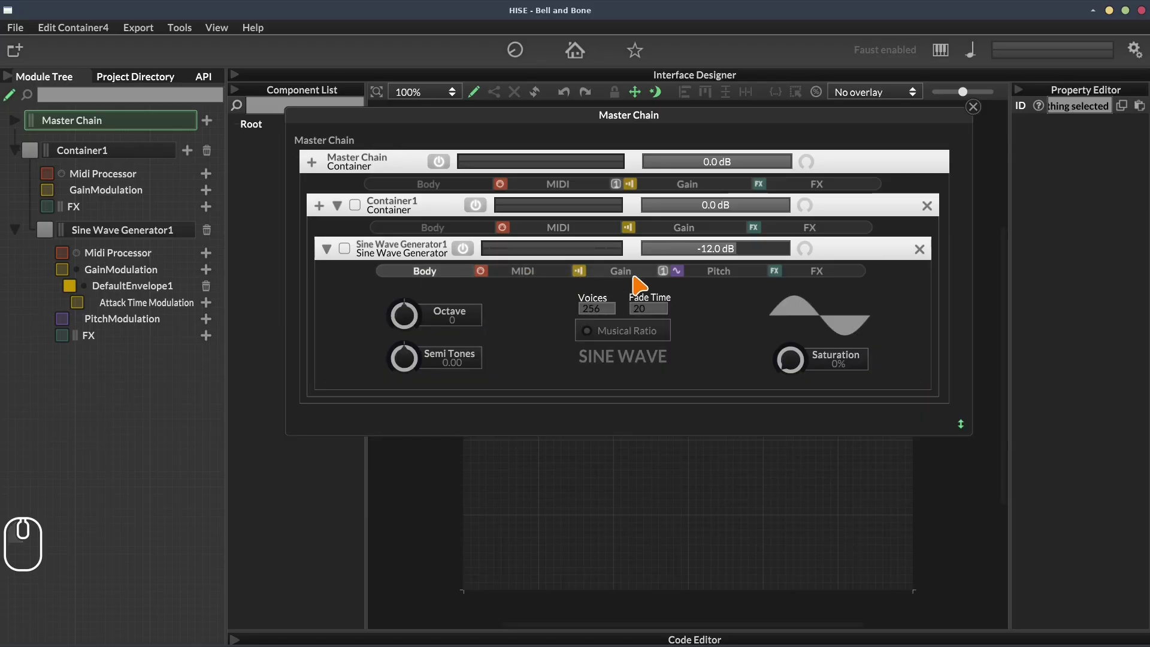
{"action": "left_click", "coordinate": [642, 278]}
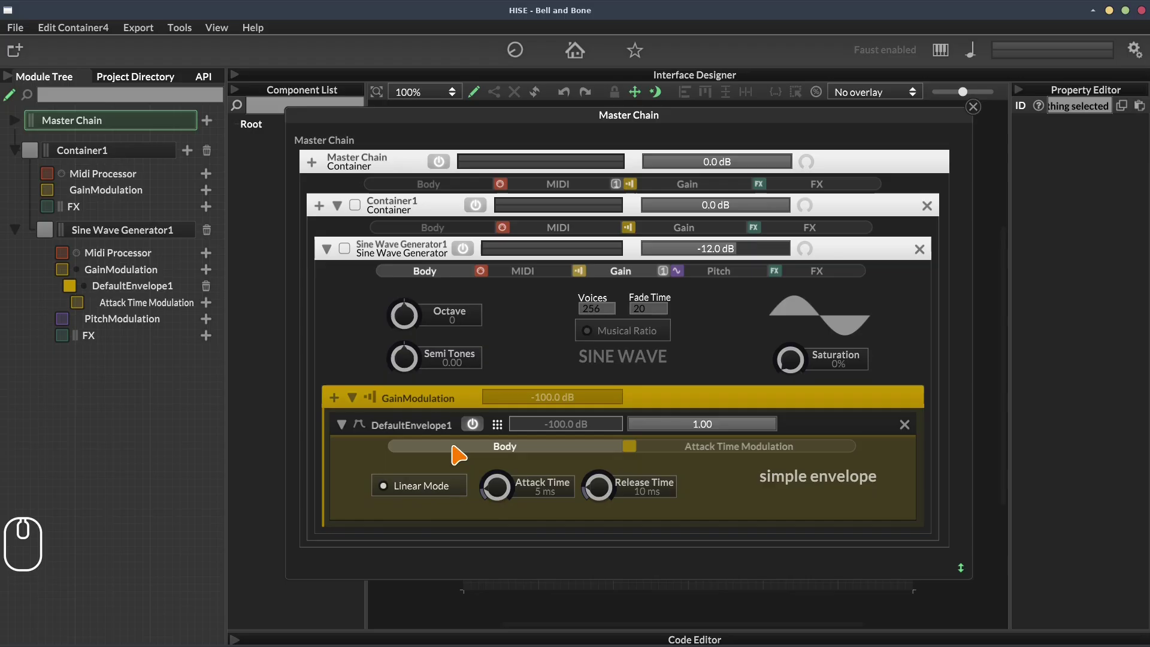
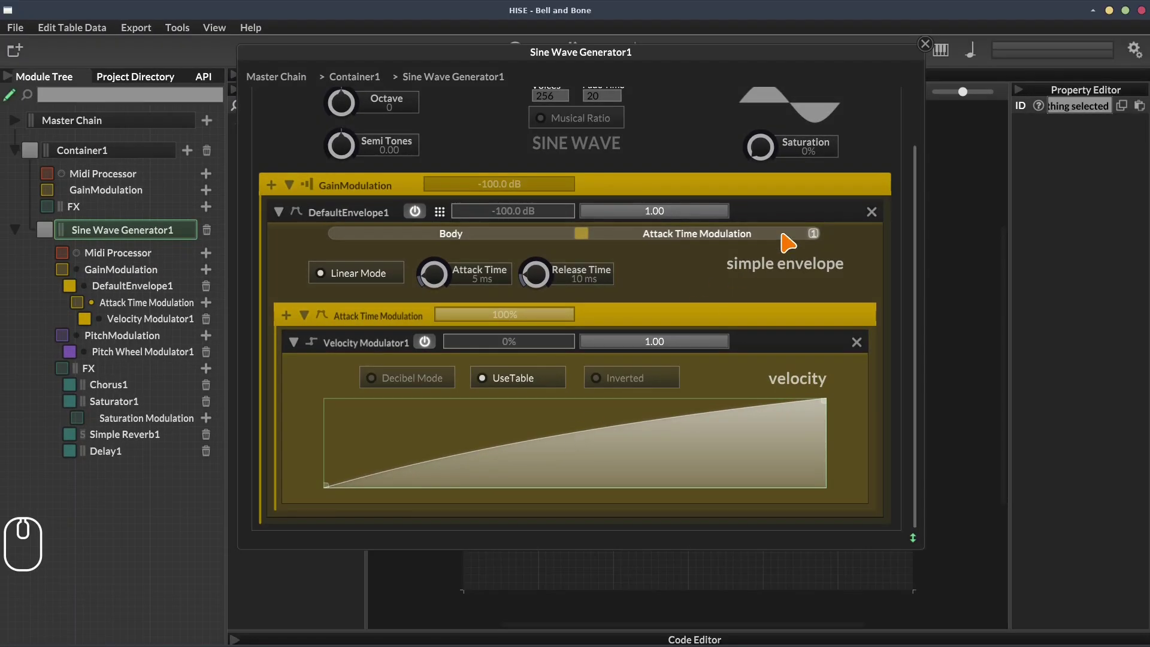
Step: Drag within the panel area beside the module tree
{"action": "left_click_drag", "start_coordinate": [926, 199], "coordinate": [927, 92]}
Step: Close the sine wave generator panel and select an entry in the module tree
{"action": "left_click", "coordinate": [935, 55]}
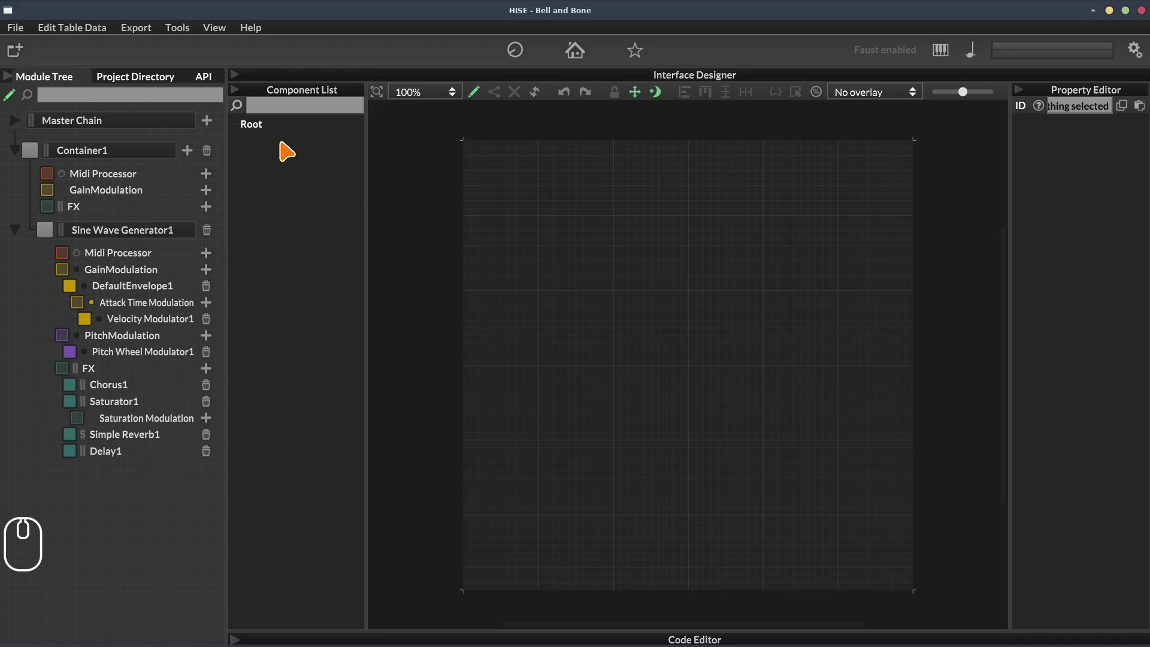
{"action": "left_click", "coordinate": [24, 128]}
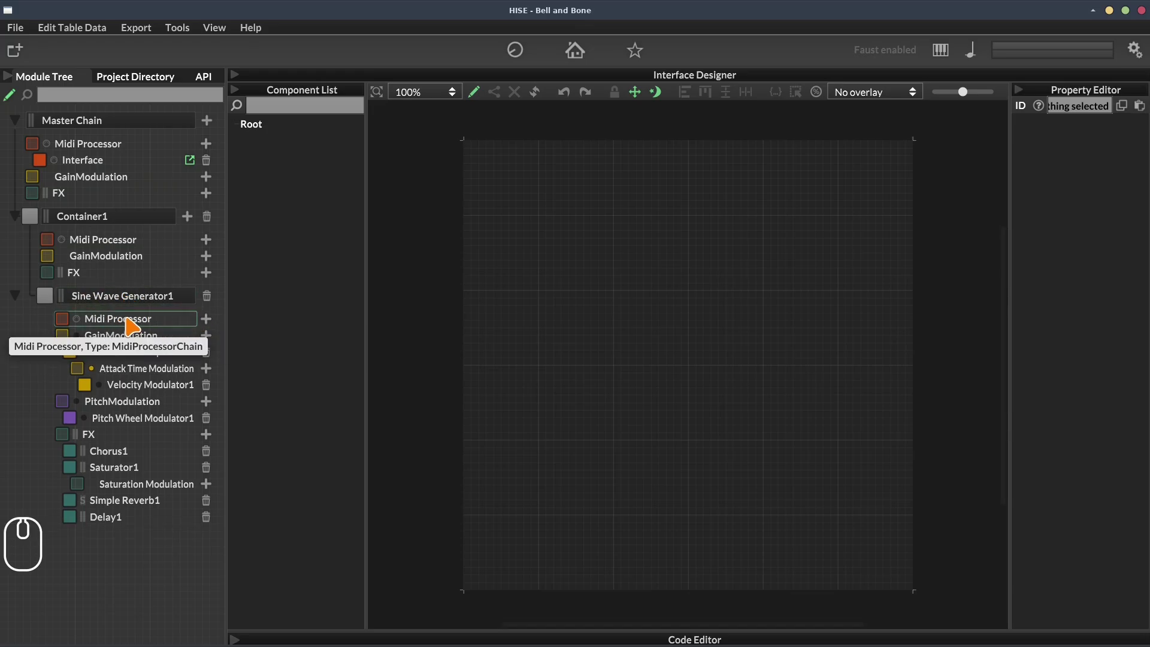
Step: Add Script Processor1 to Sine Wave Generator1's MIDI processor chain from the Create new Processor menu
{"action": "left_click", "coordinate": [217, 325]}
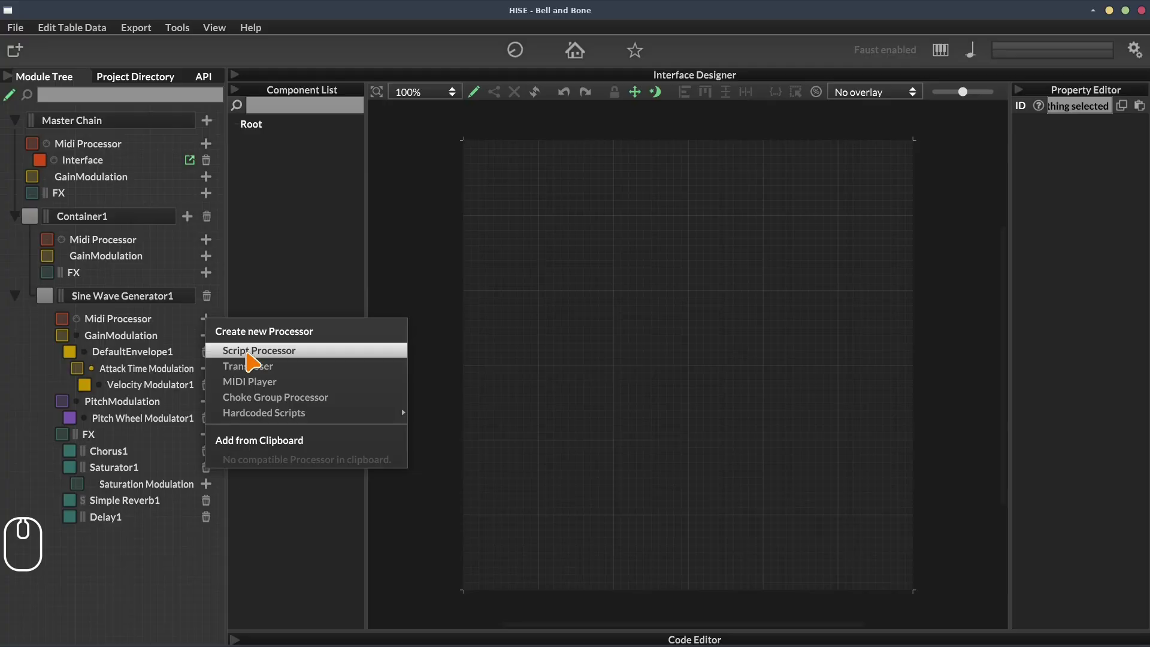
{"action": "left_click_drag", "start_coordinate": [262, 355], "coordinate": [198, 350]}
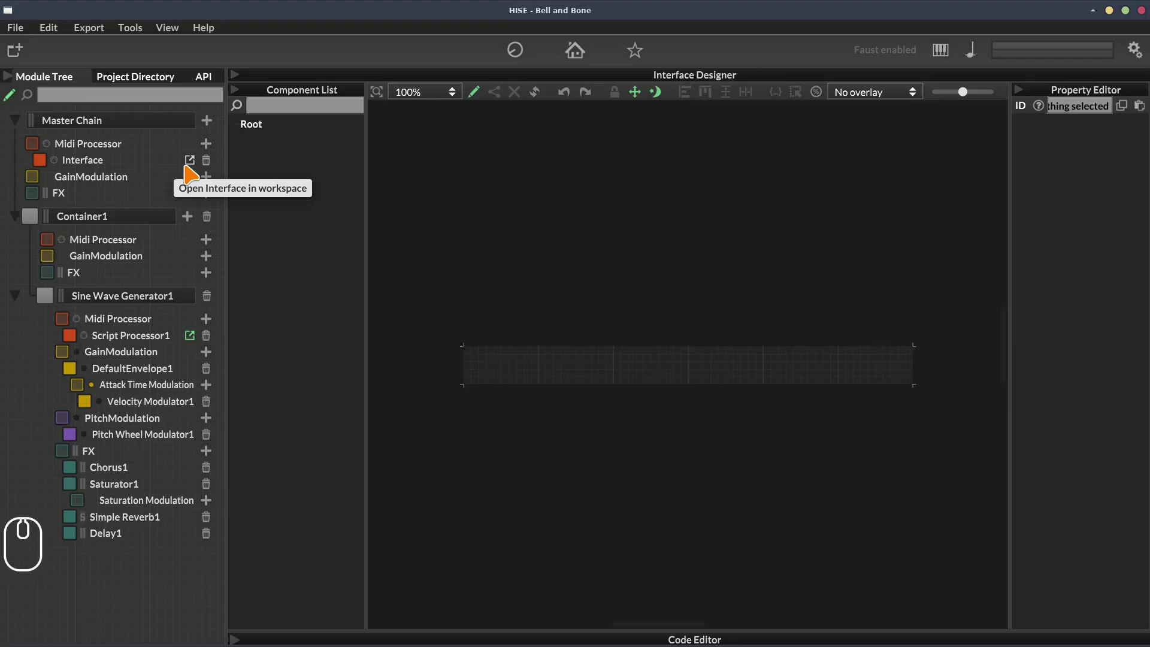
{"action": "left_click_drag", "start_coordinate": [194, 166], "coordinate": [153, 167]}
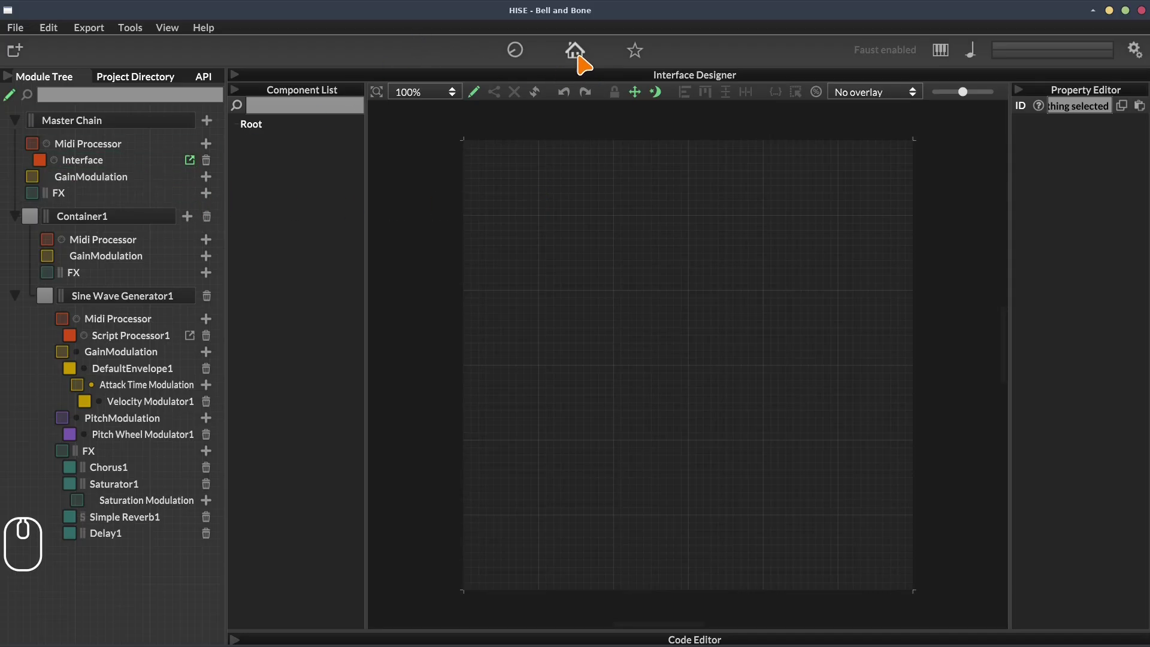
{"action": "left_click_drag", "start_coordinate": [588, 59], "coordinate": [594, 49]}
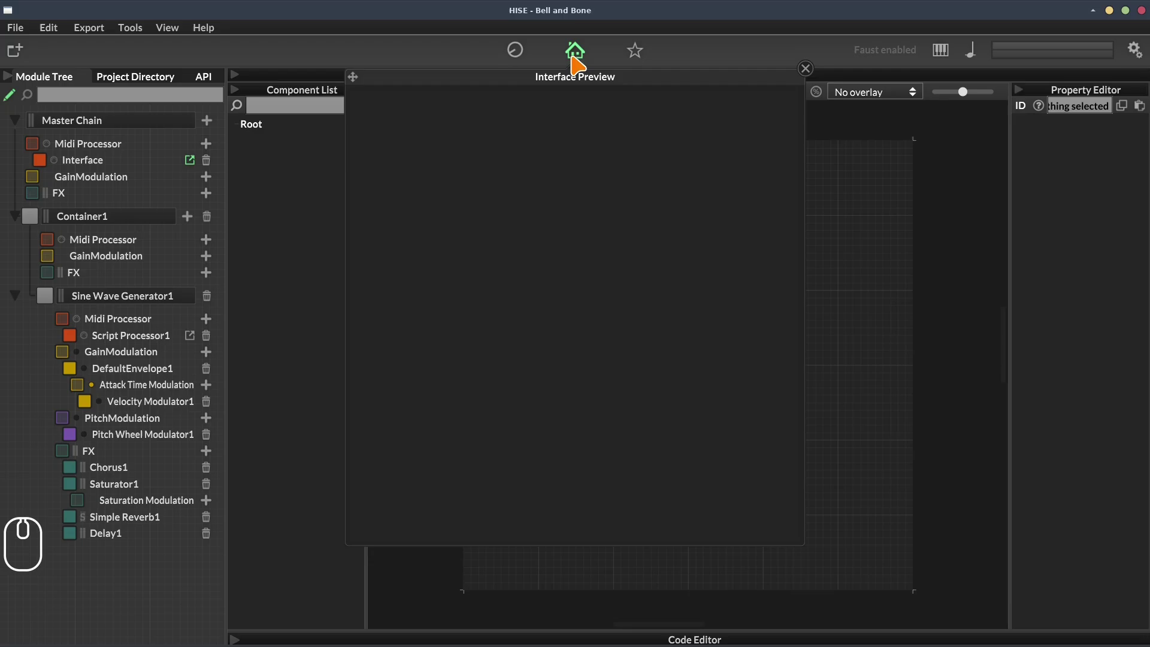
{"action": "left_click_drag", "start_coordinate": [581, 59], "coordinate": [139, 279]}
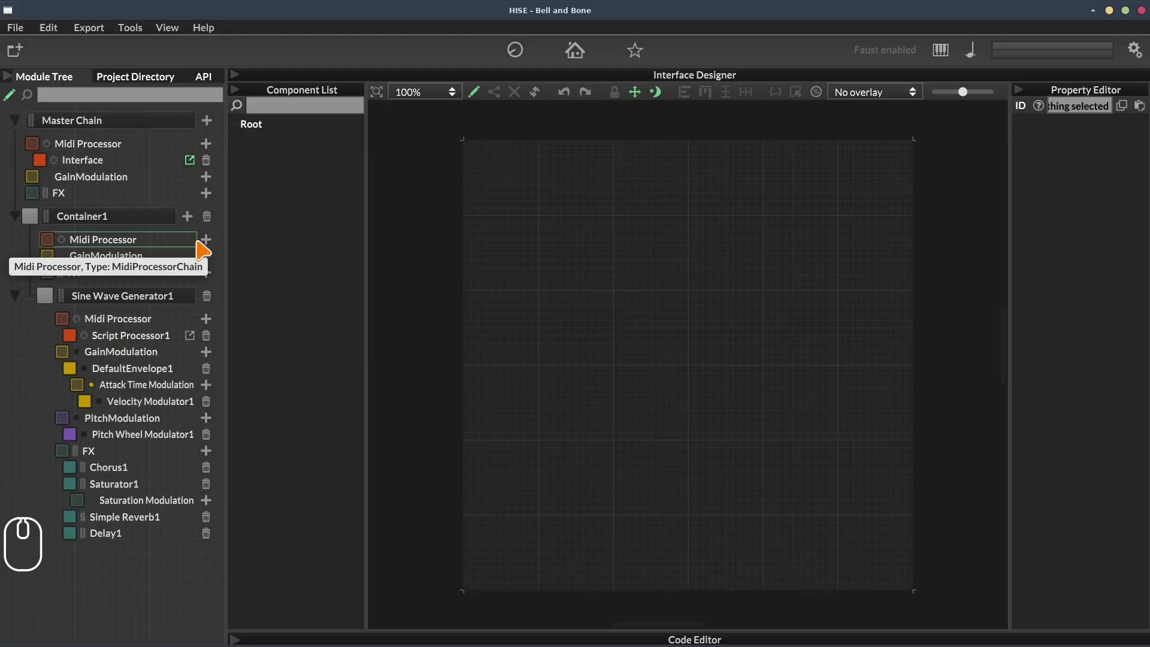